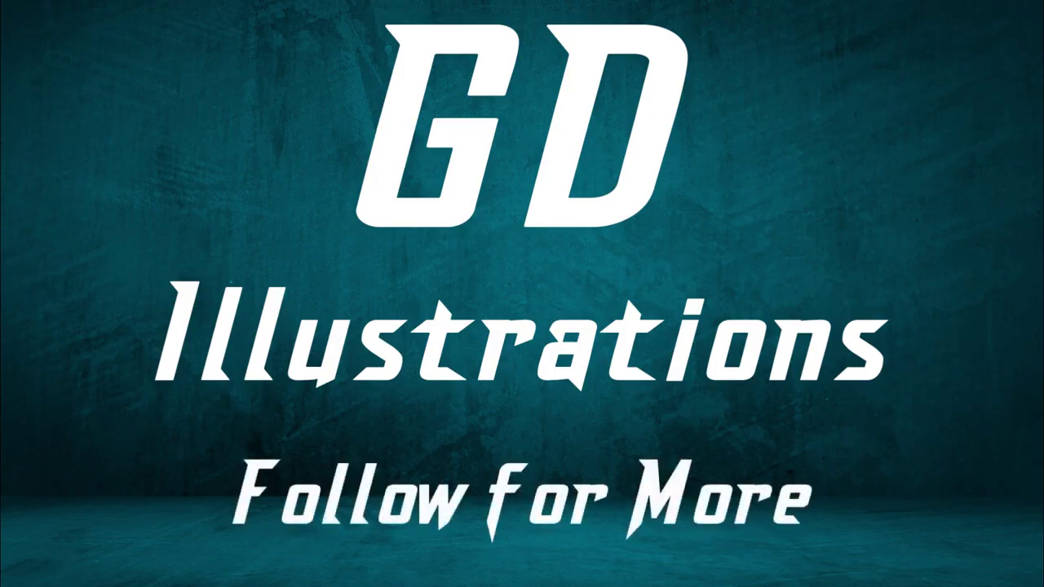
Step: Choose the Ellipse Tool from the shape tools to start drawing the circles
key("F12")
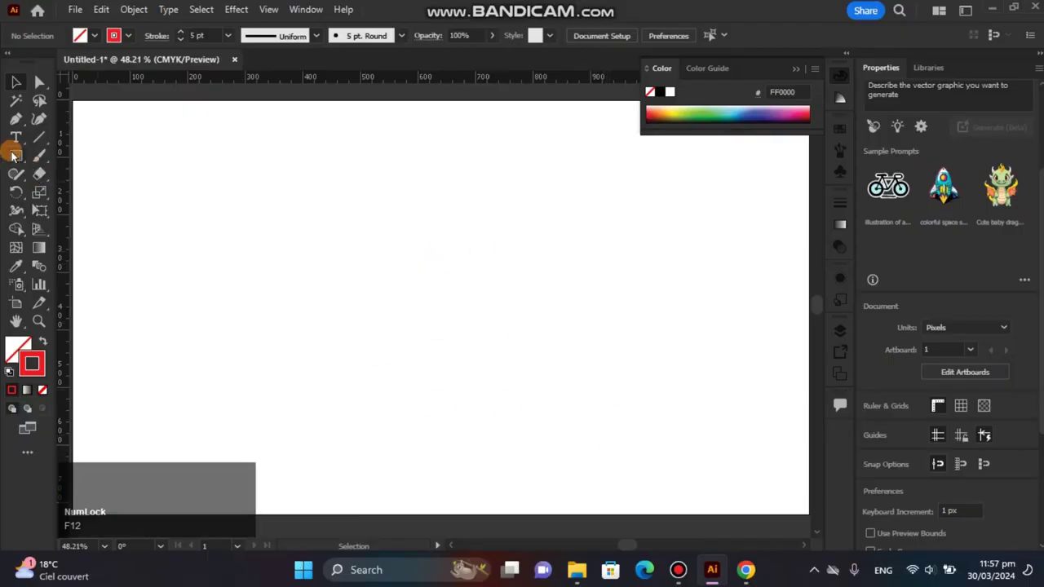
left_click(13, 158)
right_click(13, 159)
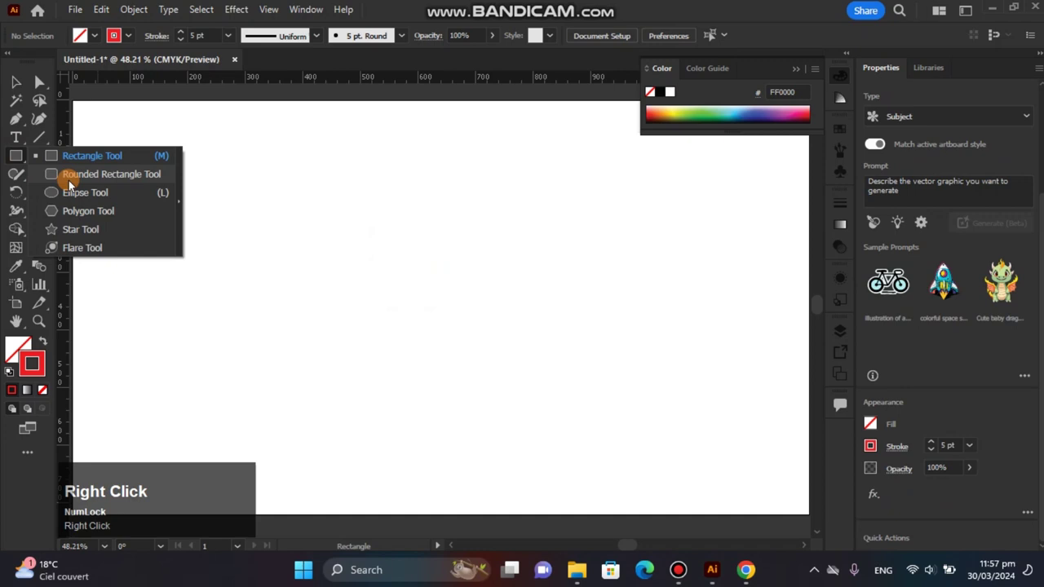
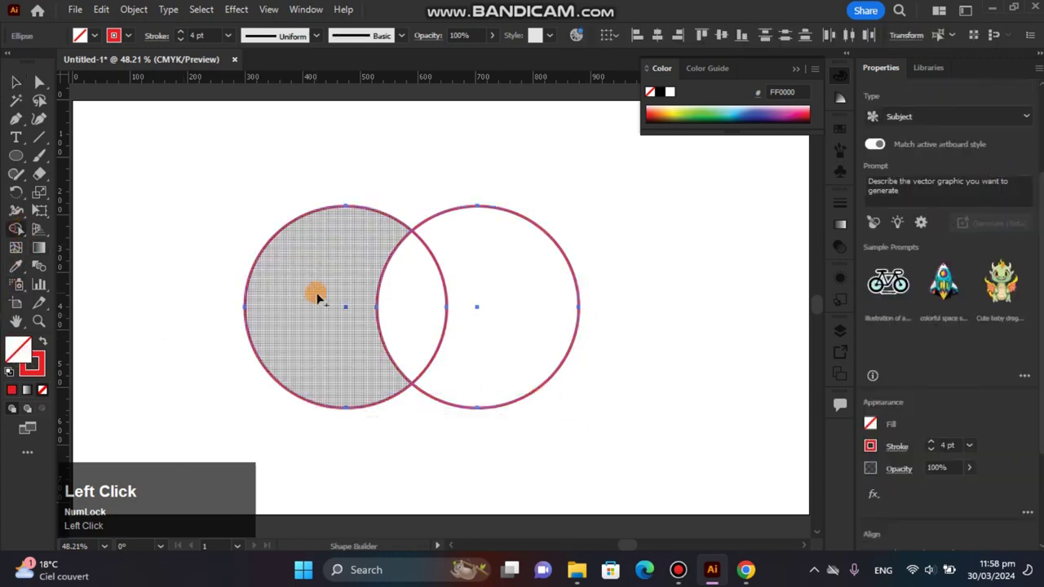
Step: Drag the petal outline to the middle of the artboard
left_click_drag(331, 270, 629, 90)
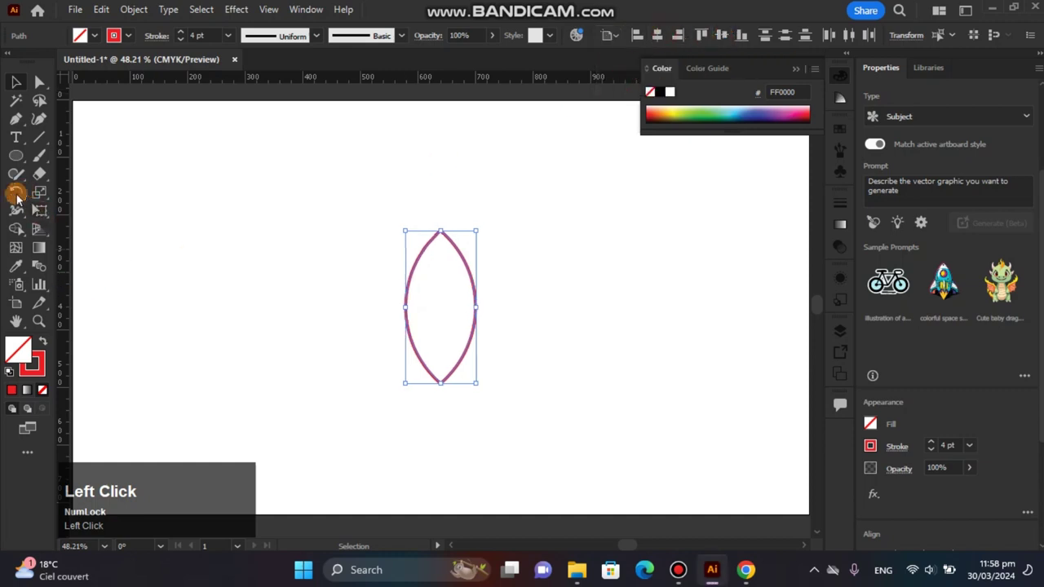
Step: Copy the petal at 15° and repeat the rotation into a full ring
left_click(21, 201)
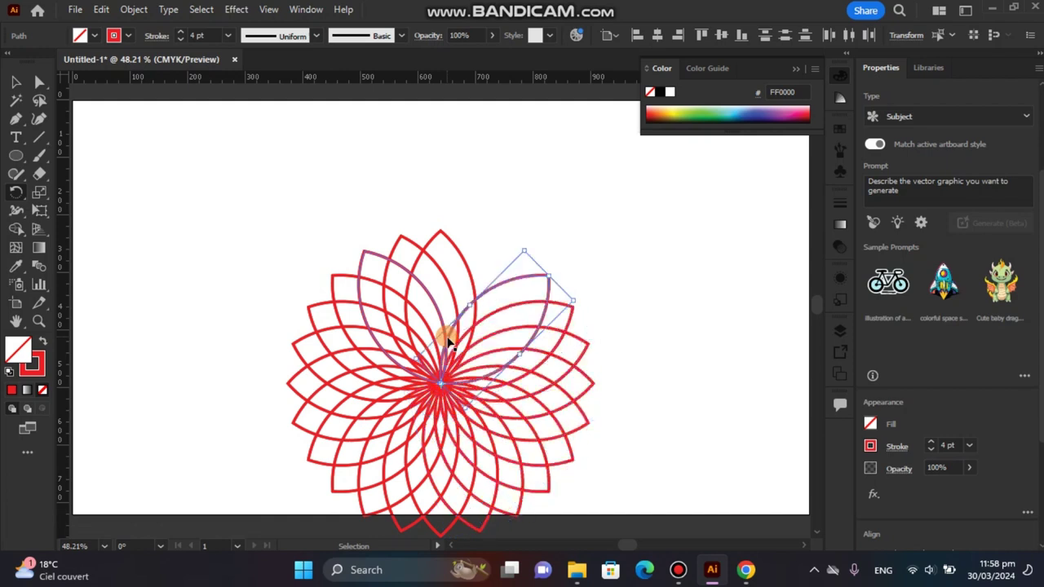
left_click(21, 89)
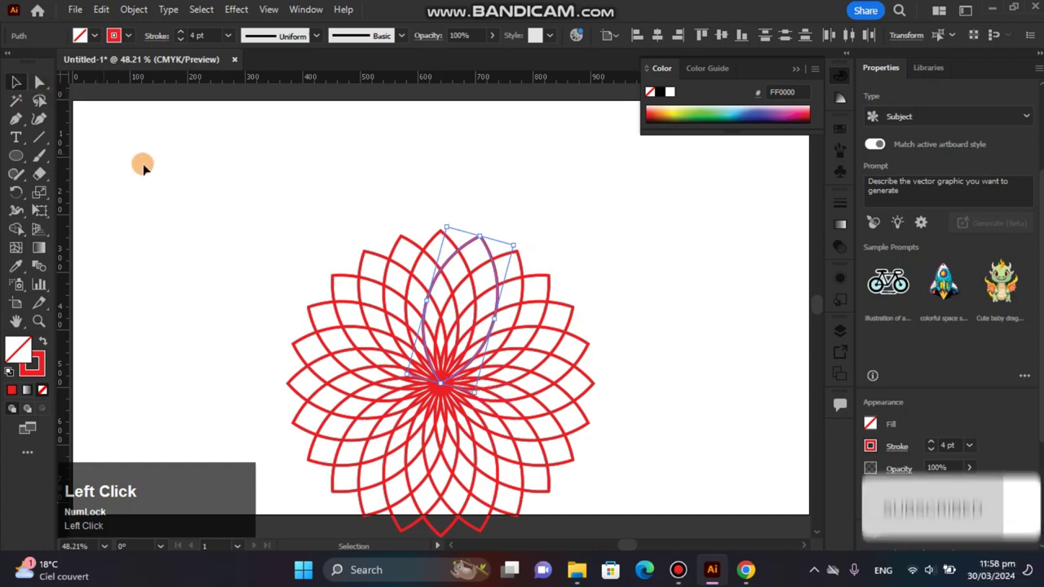
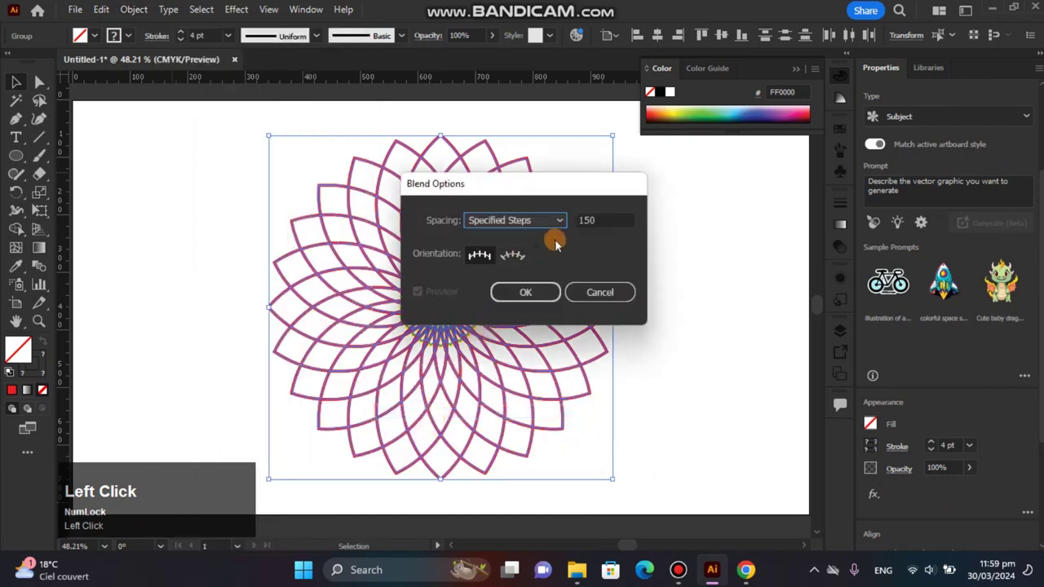
Step: Set blend spacing to 150 specified steps and make the blend between petals and centre
left_click(566, 227)
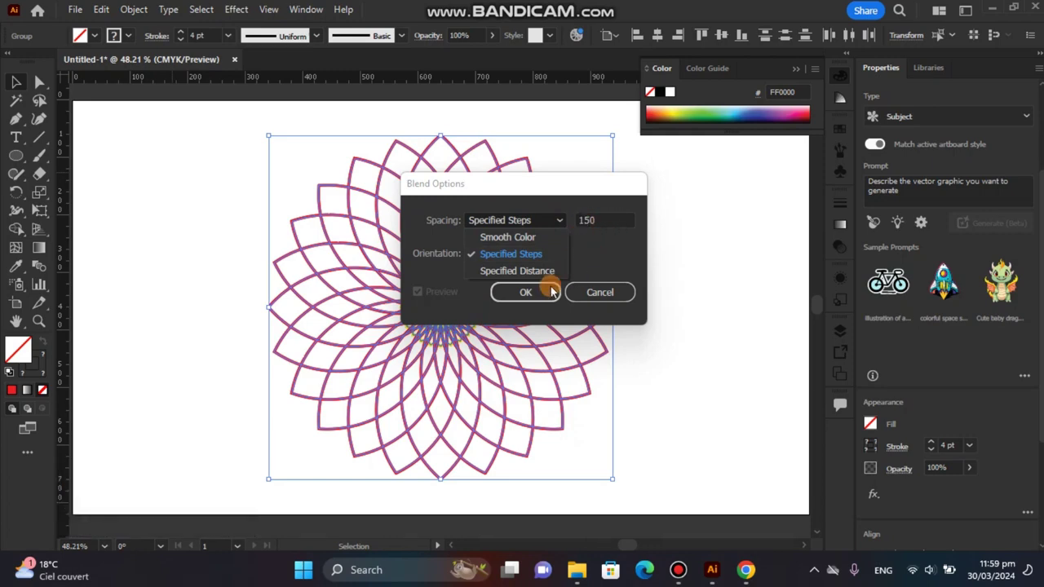
left_click(547, 300)
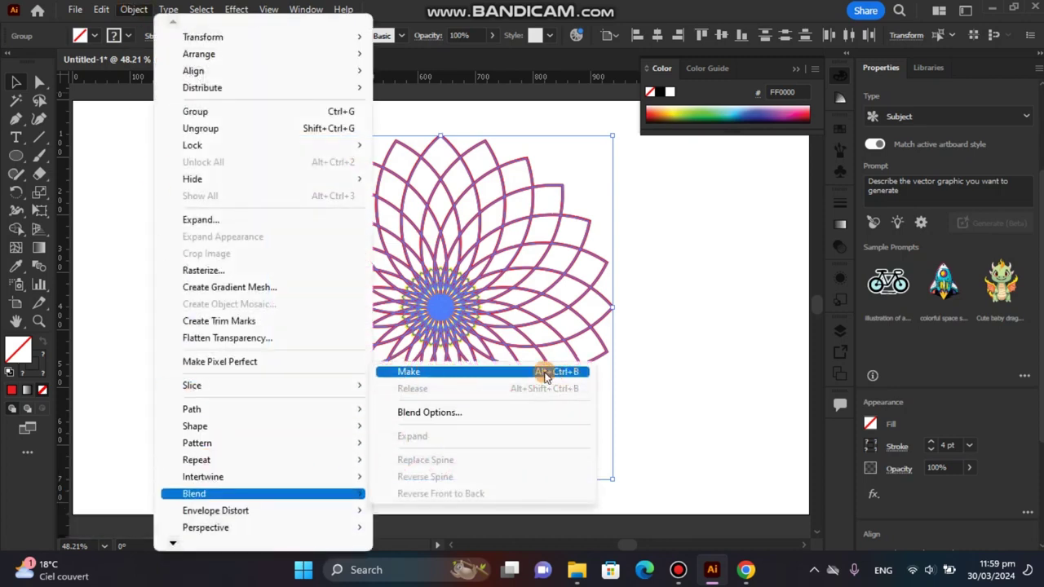
left_click(574, 382)
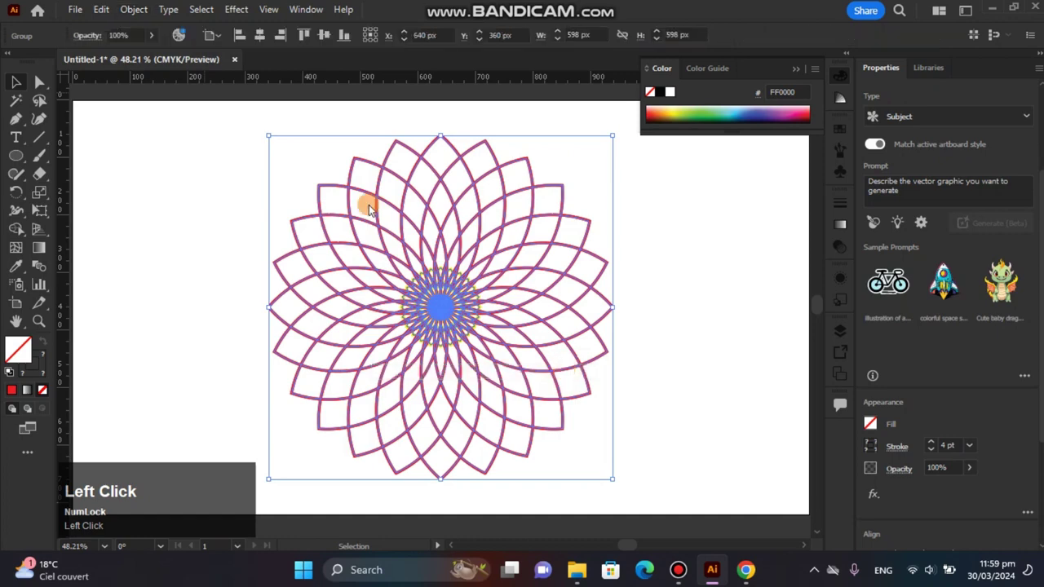
left_click(141, 168)
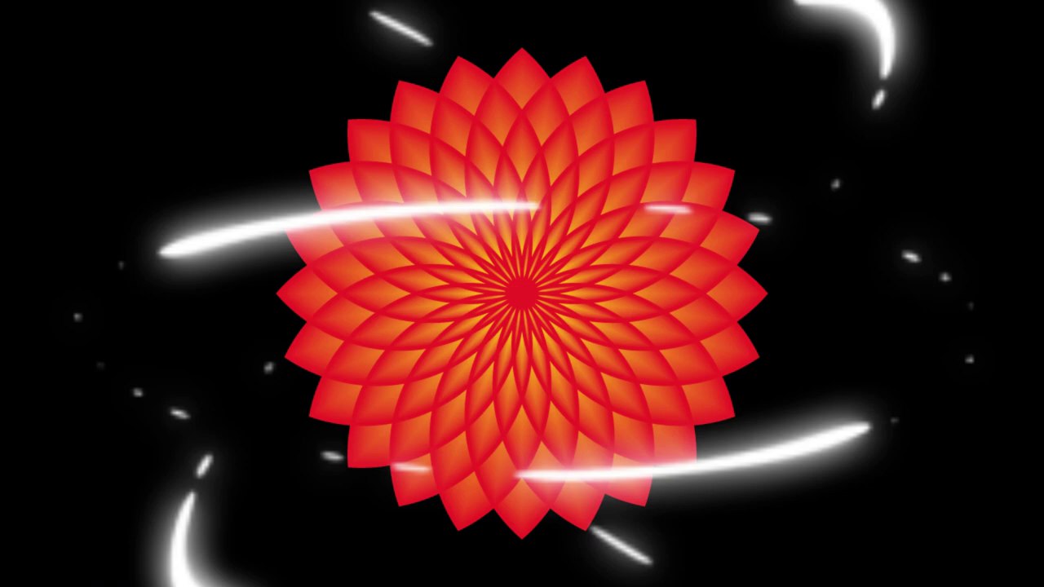